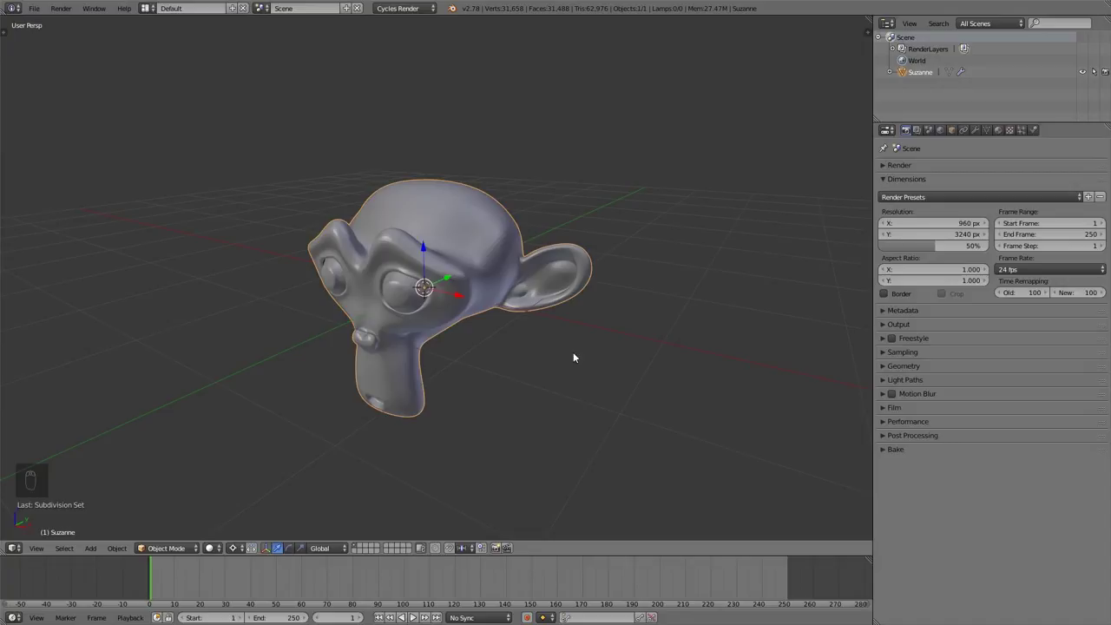
# Switch the Suzanne monkey head from object mode into Sculpt Mode via the header mode menu
pyautogui.click(180, 552)
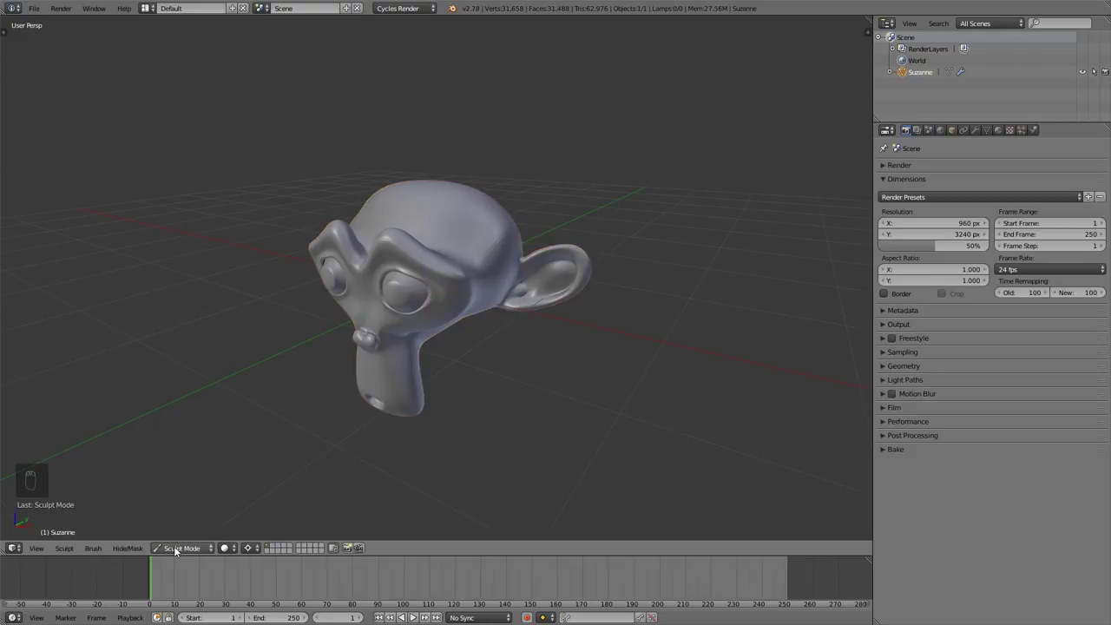
pyautogui.moveTo(1005, 134); pyautogui.dragTo(1023, 266)
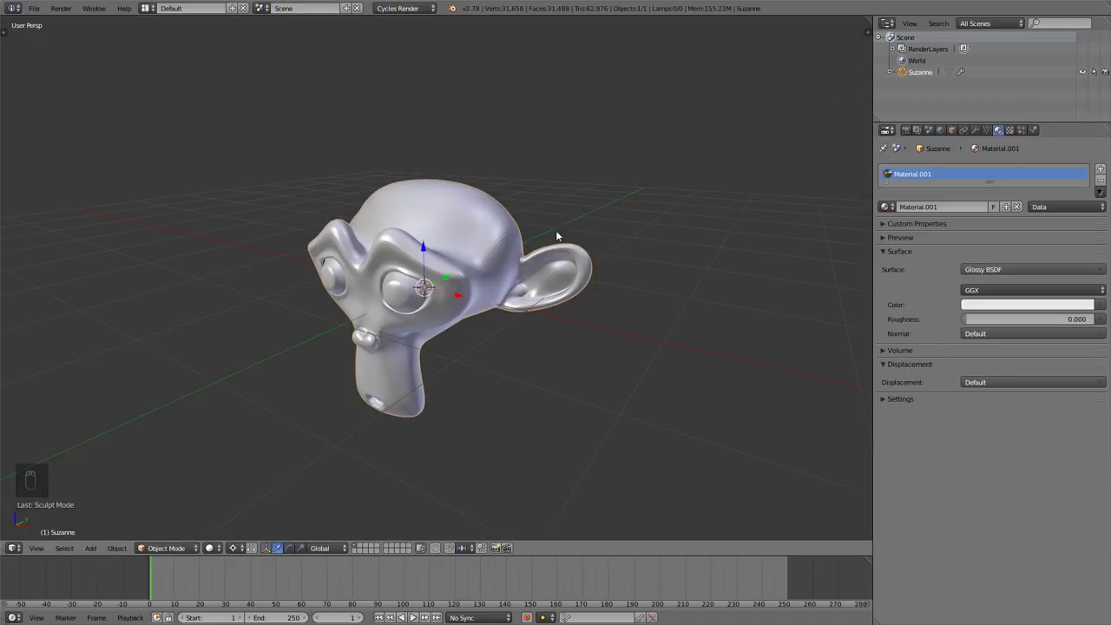
# Add a cone through the Shift+A mesh menu, then delete all objects including Suzanne
pyautogui.press('shift+a')
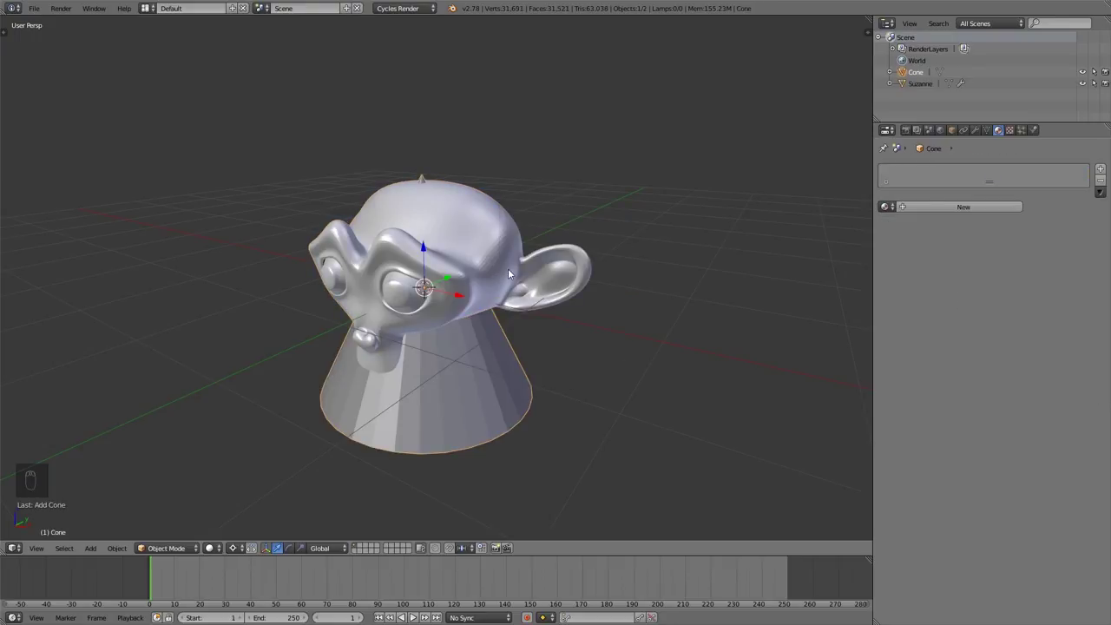
pyautogui.press('x')
pyautogui.click(517, 272)
# Add a single plane mesh to the emptied scene and orbit around it
pyautogui.press('x')
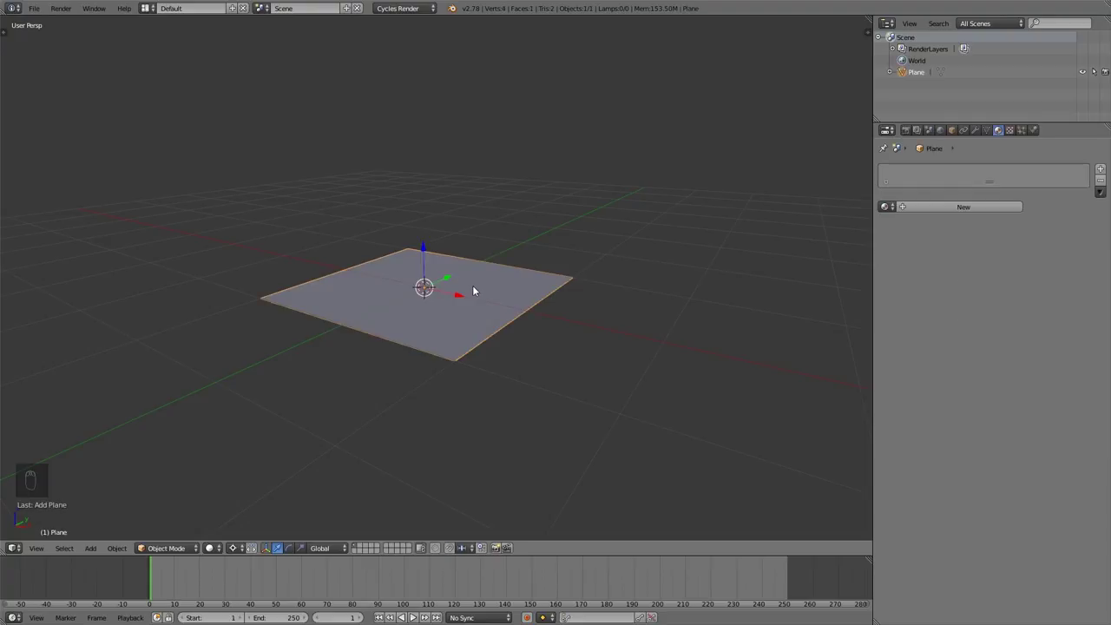
pyautogui.moveTo(410, 282); pyautogui.dragTo(468, 285)
pyautogui.click(468, 285)
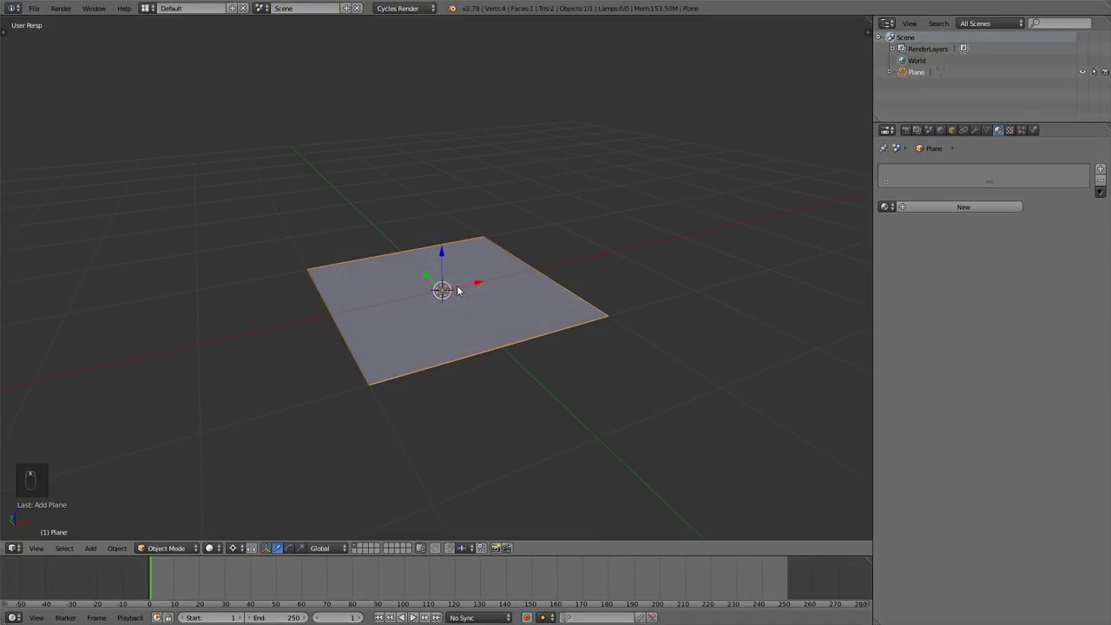